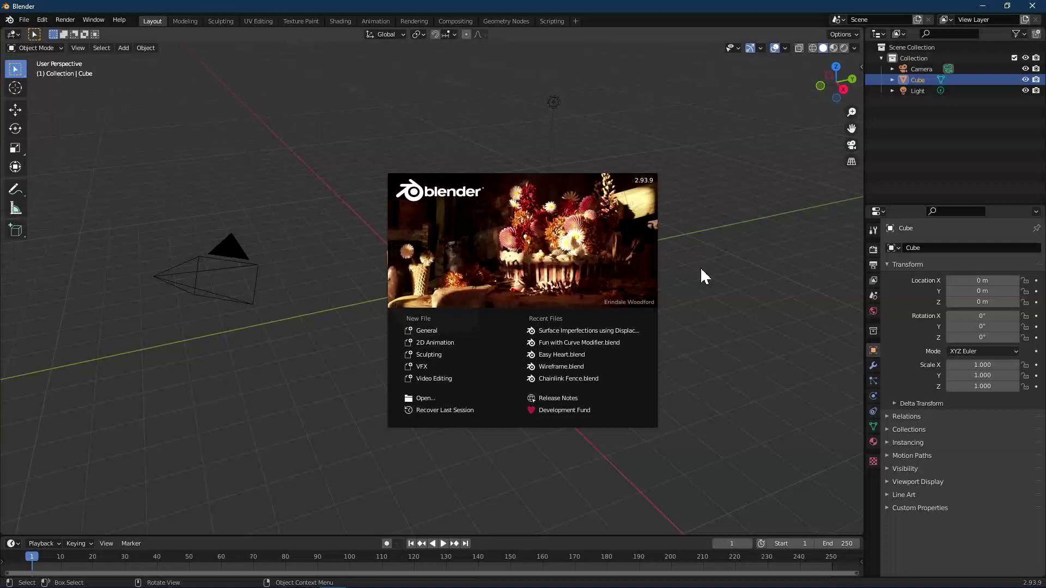
# Dismiss the splash, delete the default cube and bring up the Add menu for a plane.
pyautogui.click(696, 294)
pyautogui.press('x')
pyautogui.press('shift+a')
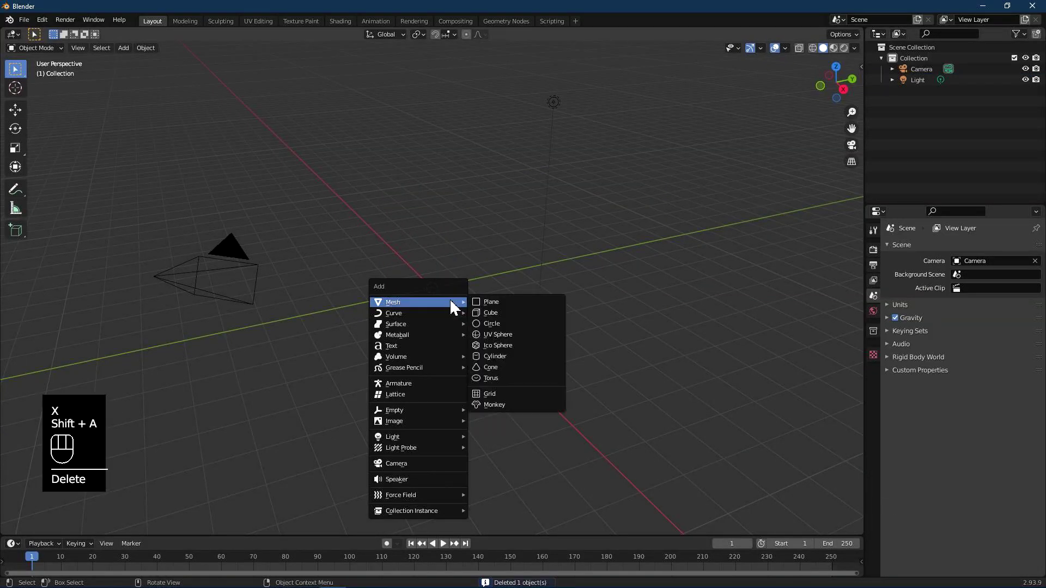
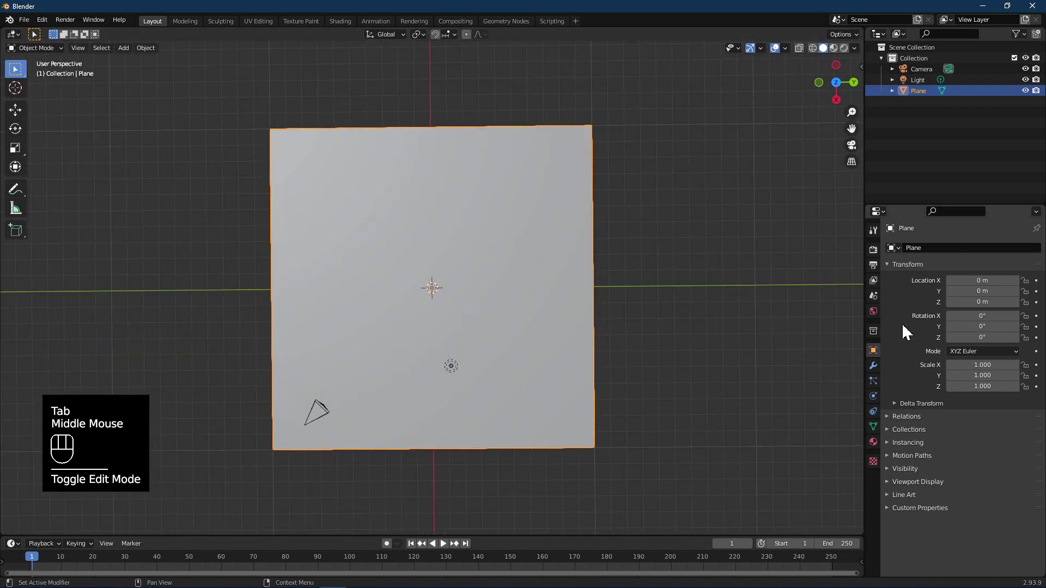
pyautogui.click(881, 373)
pyautogui.moveTo(920, 255); pyautogui.dragTo(839, 453)
pyautogui.click(1000, 288)
pyautogui.click(1031, 300)
pyautogui.click(1031, 300)
pyautogui.doubleClick(1032, 300)
pyautogui.click(1031, 300)
pyautogui.moveTo(554, 302); pyautogui.dragTo(557, 279)
pyautogui.click(895, 269)
pyautogui.moveTo(908, 255); pyautogui.dragTo(907, 459)
pyautogui.moveTo(417, 334); pyautogui.dragTo(436, 323)
pyautogui.moveTo(430, 324); pyautogui.dragTo(388, 324)
pyautogui.scroll(3)
pyautogui.moveTo(424, 323); pyautogui.dragTo(454, 304)
pyautogui.scroll(-3)
pyautogui.moveTo(454, 312); pyautogui.dragTo(504, 325)
pyautogui.scroll(-3)
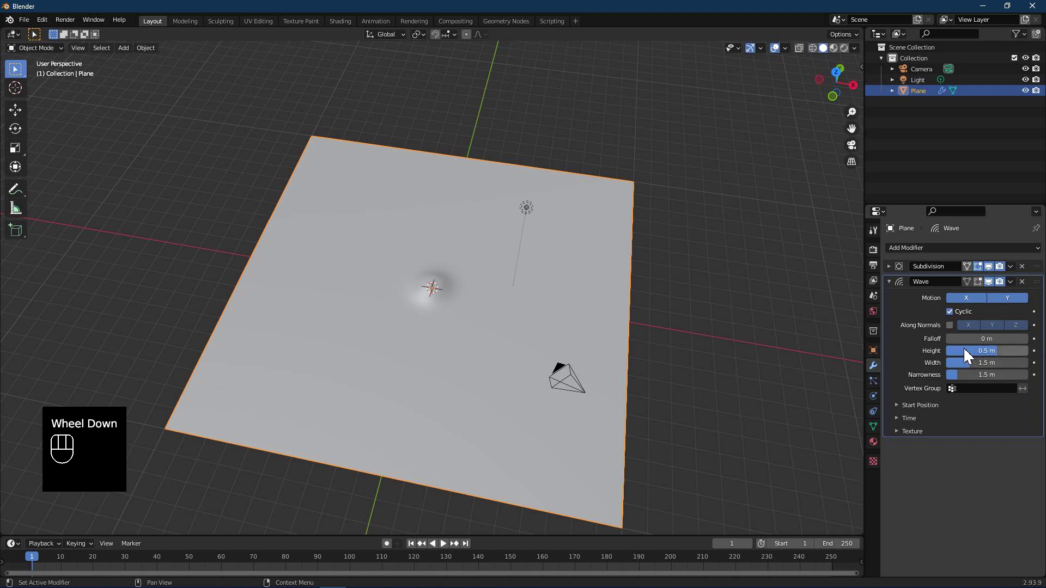
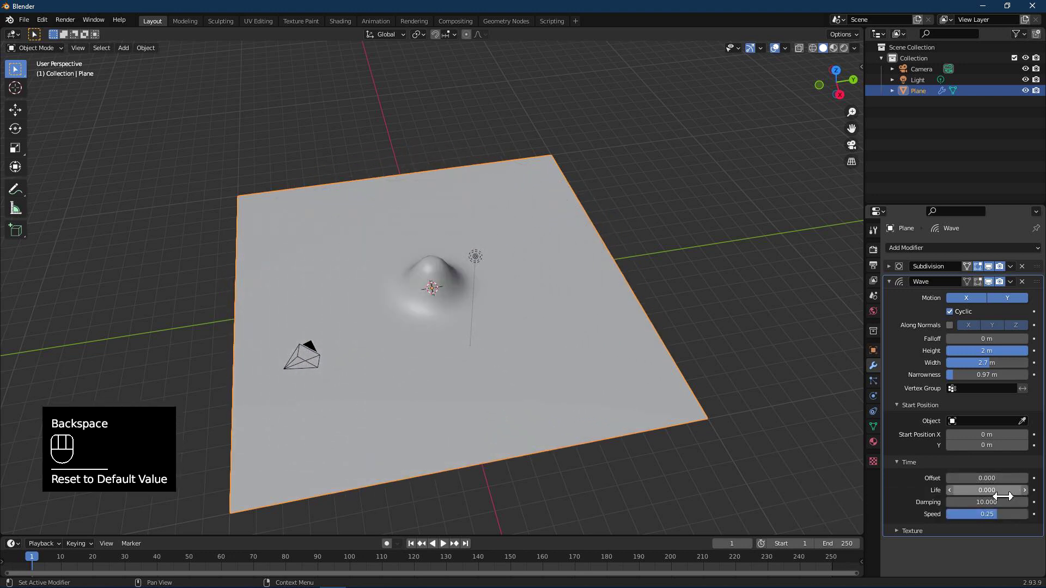
# Set the wave's life to 17.6, speed to 0.36 and time offset to -22.9.
pyautogui.moveTo(1006, 492); pyautogui.dragTo(1004, 494)
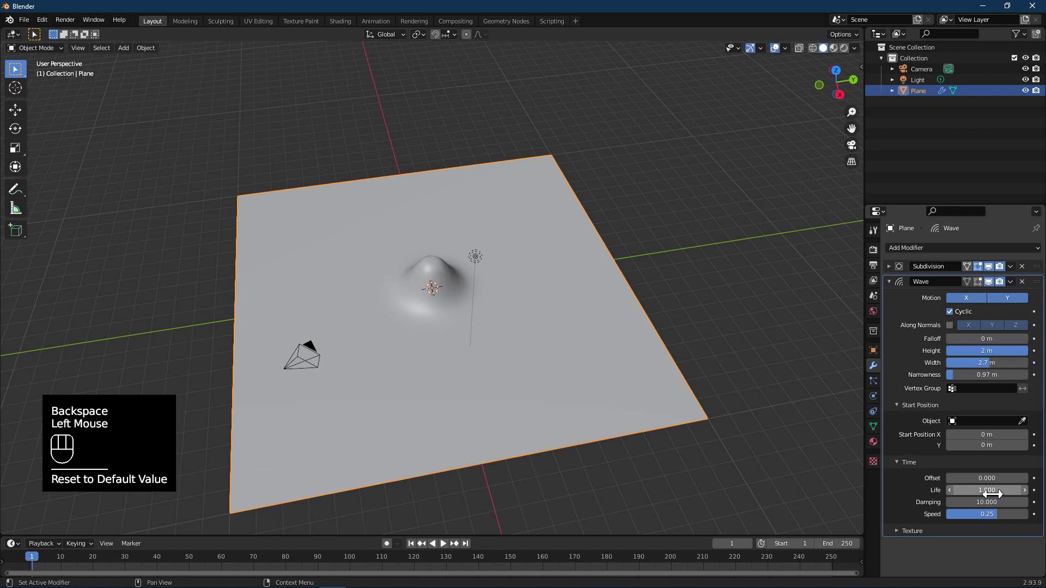
pyautogui.press('BackSpace')
pyautogui.moveTo(993, 517); pyautogui.dragTo(996, 519)
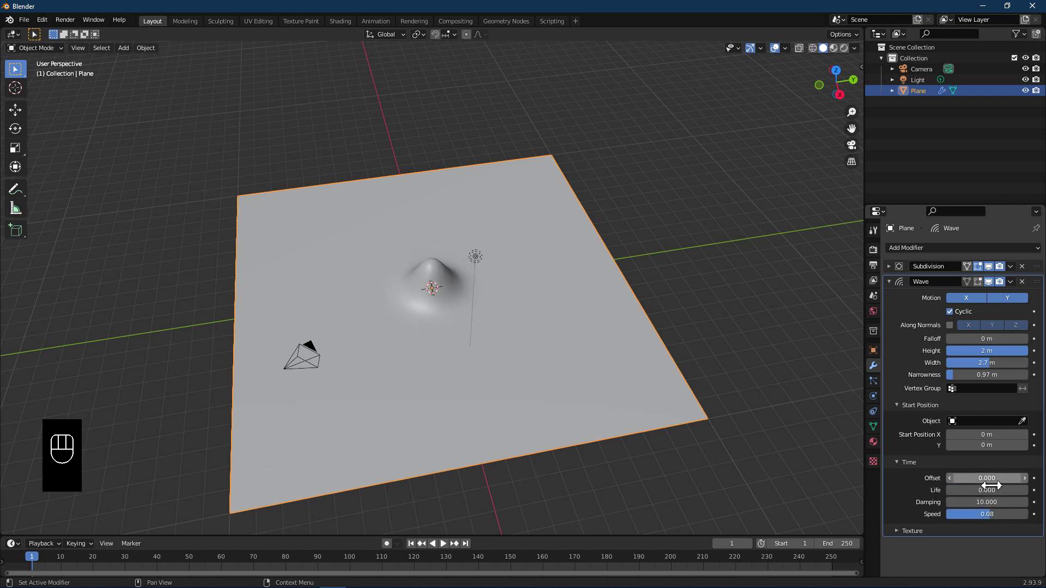
pyautogui.moveTo(998, 482); pyautogui.dragTo(999, 482)
pyautogui.press('BackSpace')
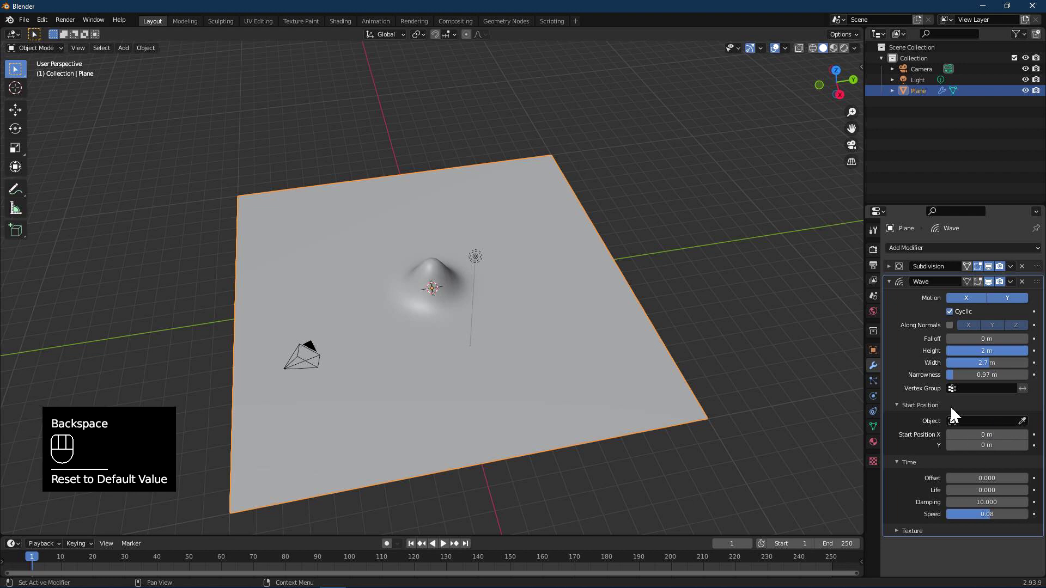
# Narrow the wave width to 0.97 m and nudge the timing while viewing across the plane.
pyautogui.moveTo(991, 366); pyautogui.dragTo(956, 374)
pyautogui.scroll(3)
pyautogui.moveTo(521, 374); pyautogui.dragTo(511, 324)
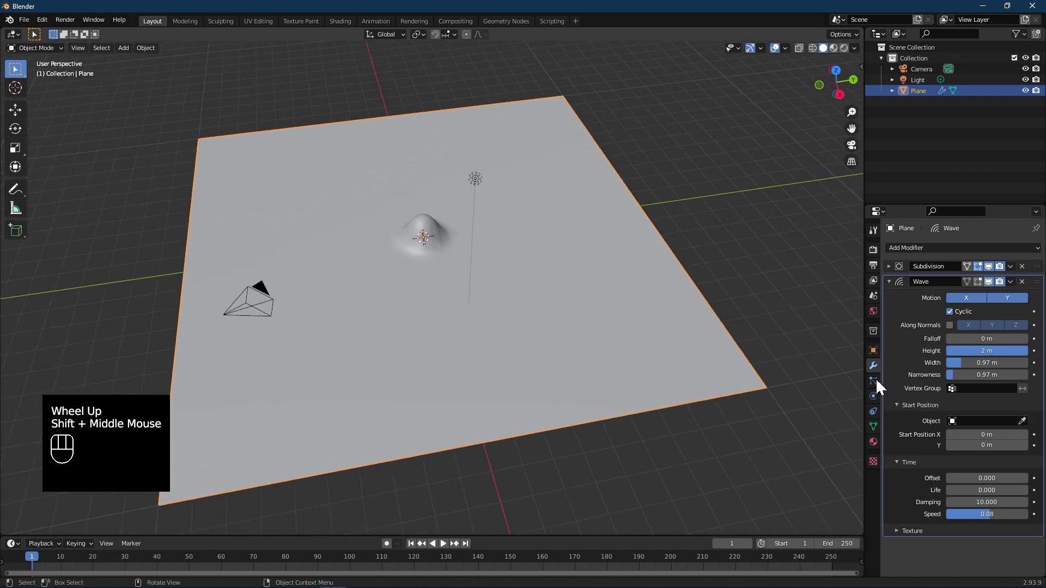
pyautogui.click(414, 240)
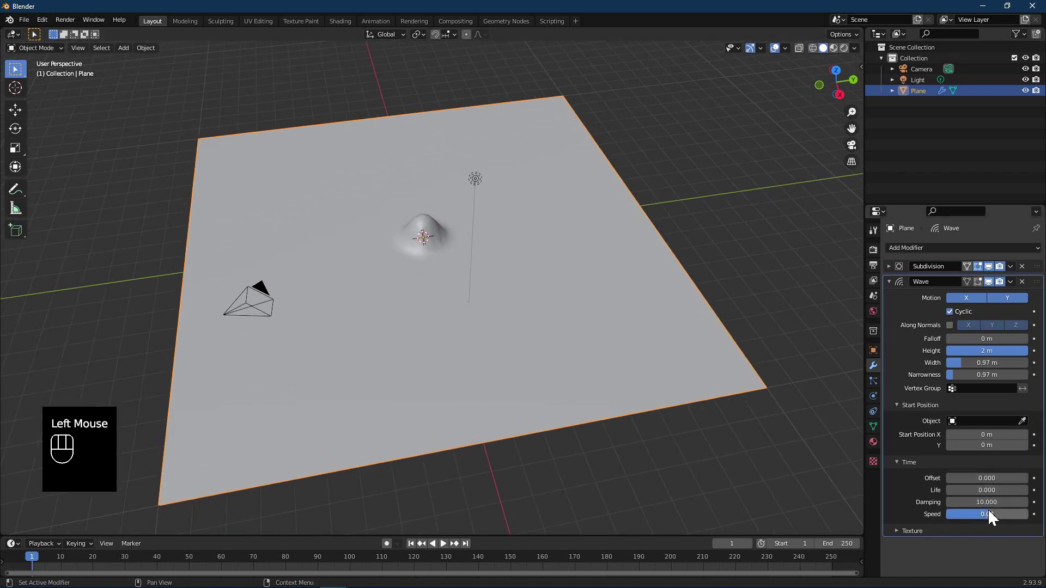
pyautogui.moveTo(414, 240); pyautogui.dragTo(420, 239)
pyautogui.click(421, 240)
pyautogui.click(421, 239)
pyautogui.click(421, 239)
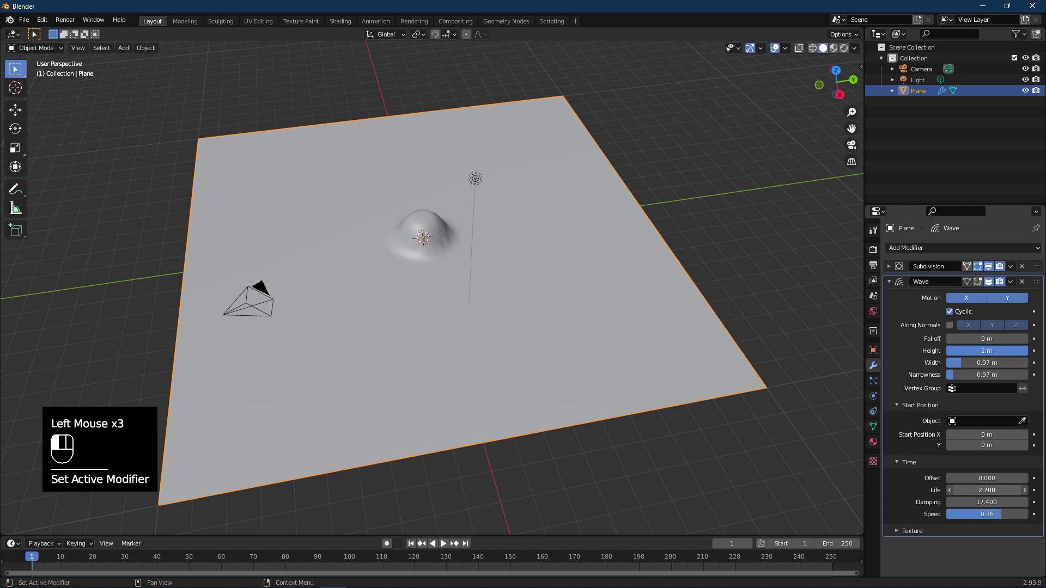
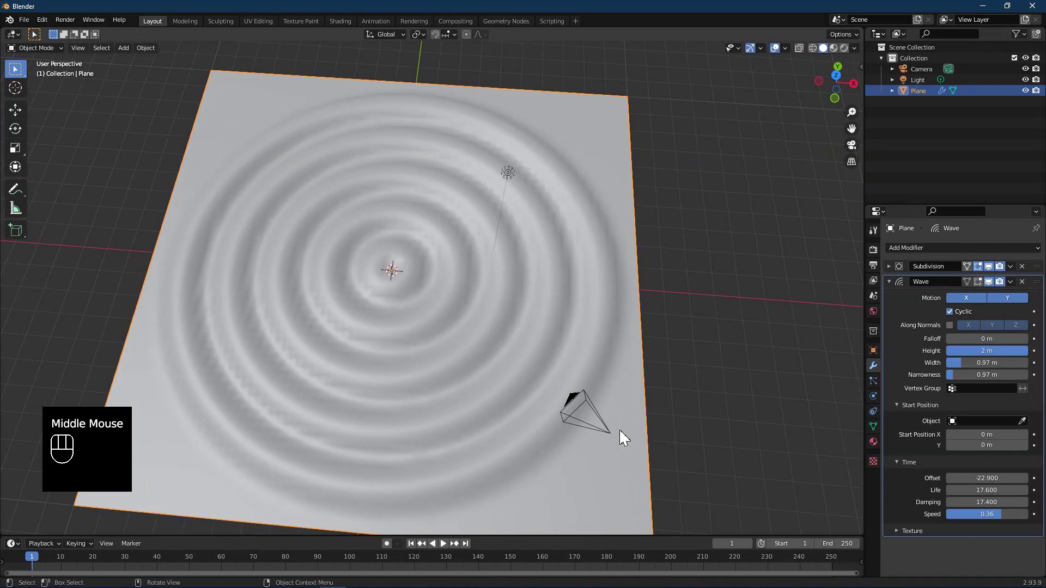
# Adjust narrowness back to 0.97 m and set the wave width to 0.68 m.
pyautogui.moveTo(1002, 439); pyautogui.dragTo(1002, 439)
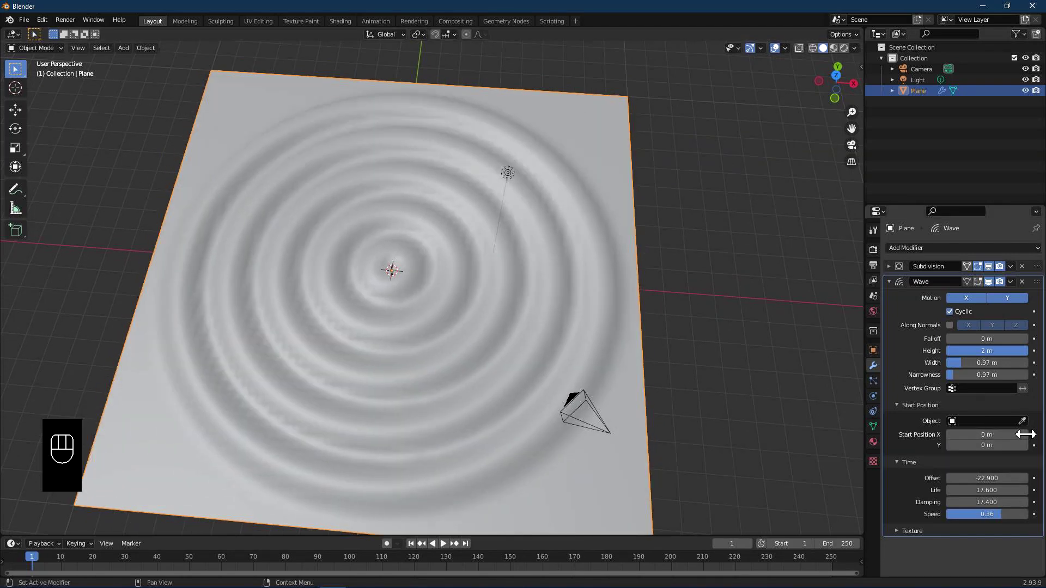
pyautogui.click(975, 375)
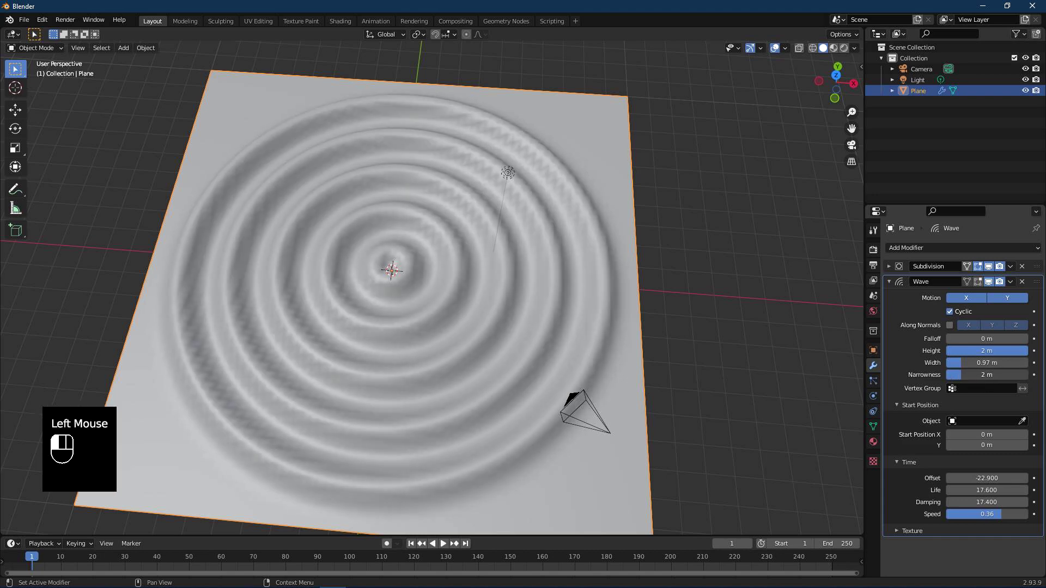
pyautogui.moveTo(427, 400); pyautogui.dragTo(462, 346)
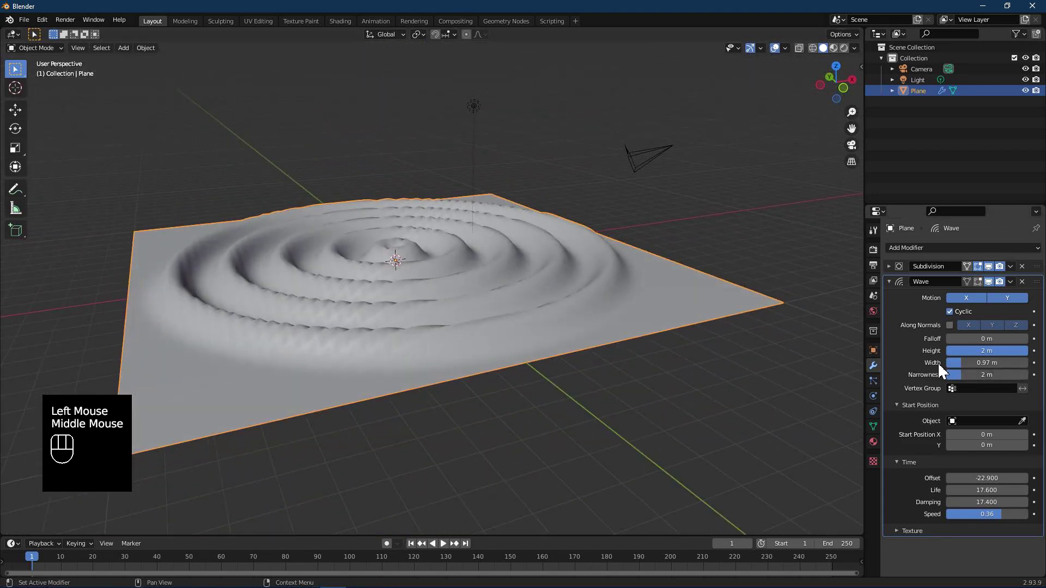
pyautogui.moveTo(495, 266); pyautogui.dragTo(447, 266)
pyautogui.moveTo(447, 266); pyautogui.dragTo(420, 268)
pyautogui.moveTo(665, 300); pyautogui.dragTo(655, 321)
# Raise the wave falloff toward 80 m.
pyautogui.moveTo(1005, 357); pyautogui.dragTo(1034, 356)
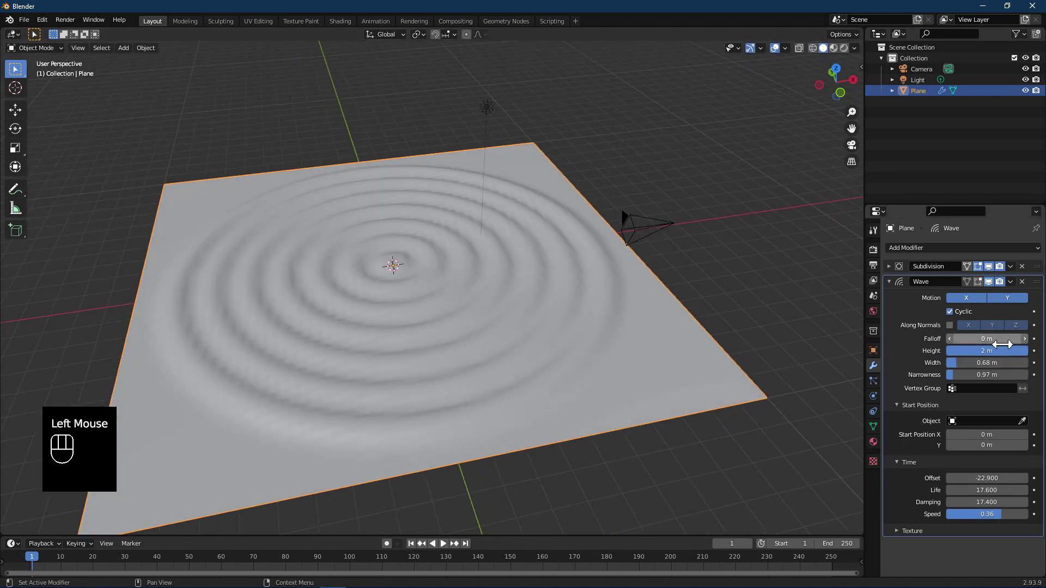
pyautogui.moveTo(999, 343); pyautogui.dragTo(991, 344)
# Toggle wave motion along X while checking the plane from above.
pyautogui.click(969, 306)
pyautogui.moveTo(563, 324); pyautogui.dragTo(545, 376)
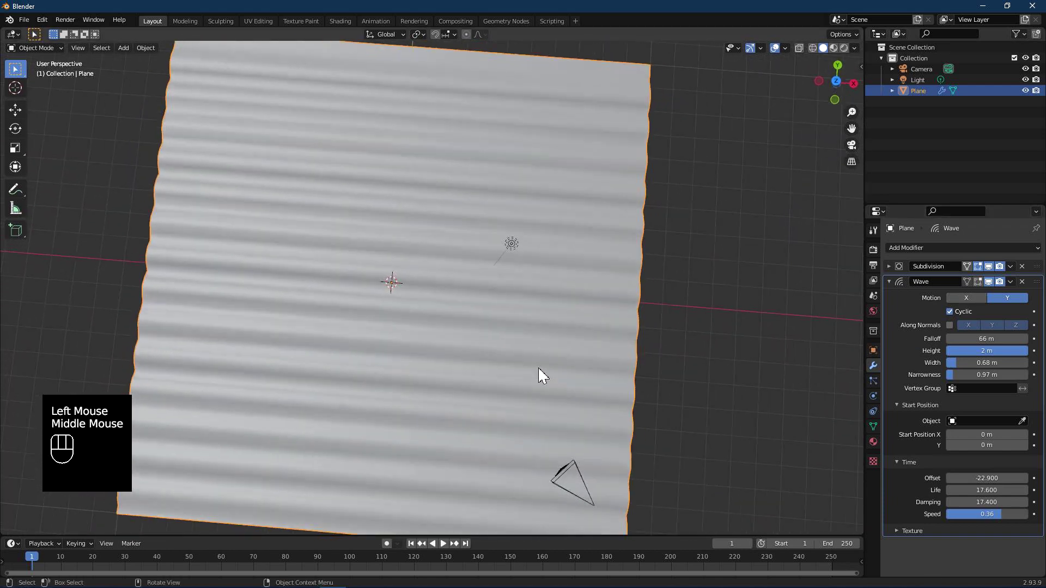
pyautogui.scroll(-3)
pyautogui.moveTo(437, 327); pyautogui.dragTo(465, 337)
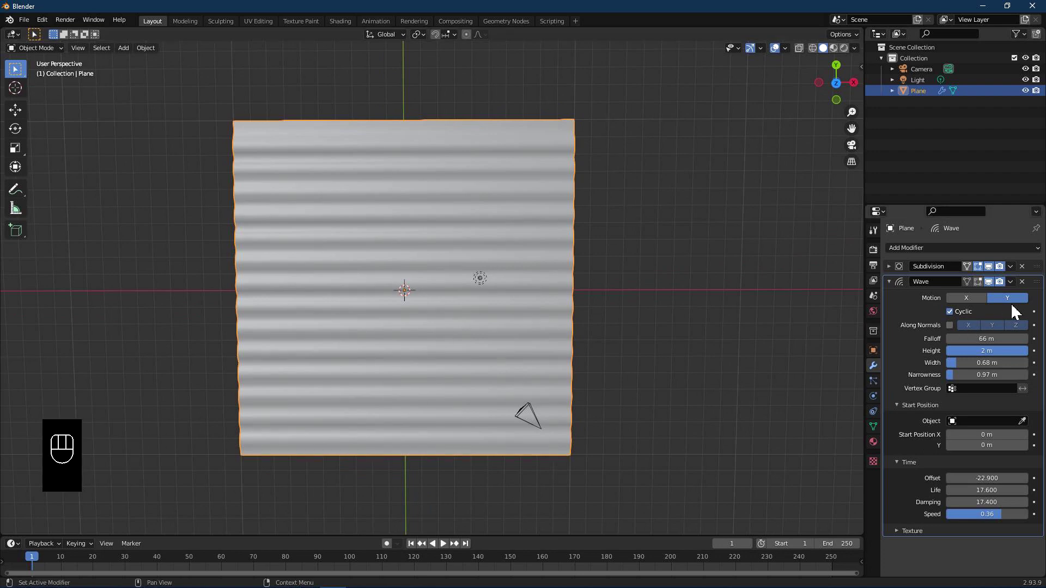
pyautogui.click(971, 301)
pyautogui.click(991, 301)
pyautogui.click(996, 302)
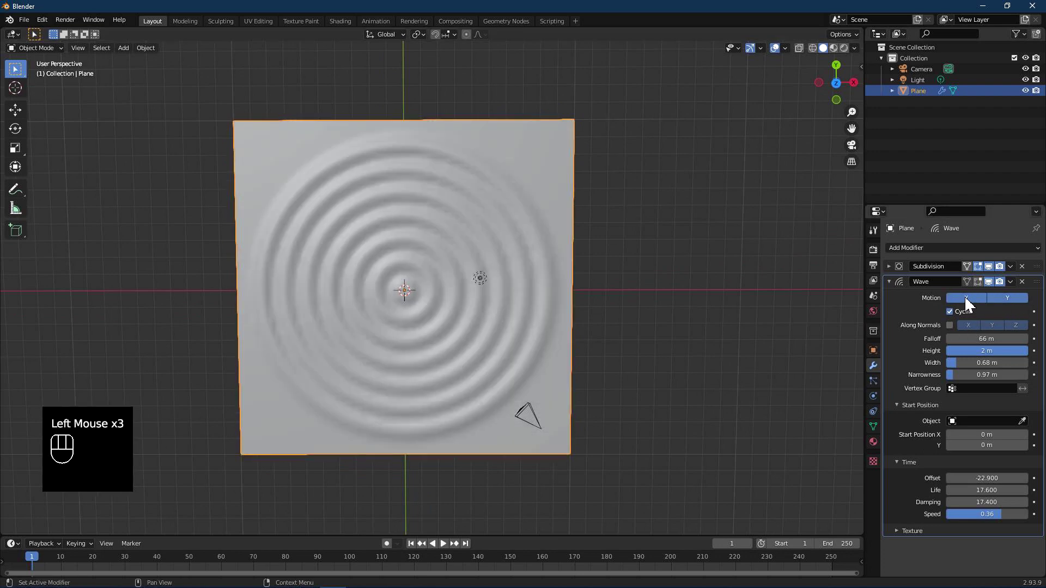
# Leave the wave travelling in both X and Y with cyclic repetition for concentric rings.
pyautogui.click(966, 317)
pyautogui.moveTo(568, 311); pyautogui.dragTo(563, 293)
pyautogui.click(1003, 307)
pyautogui.click(973, 306)
pyautogui.click(1014, 304)
pyautogui.click(968, 323)
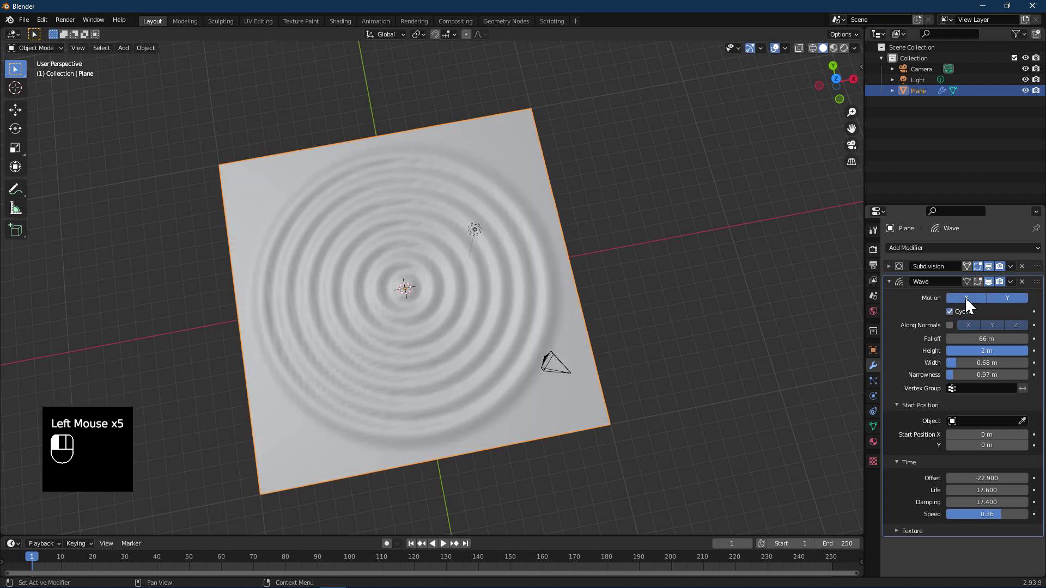
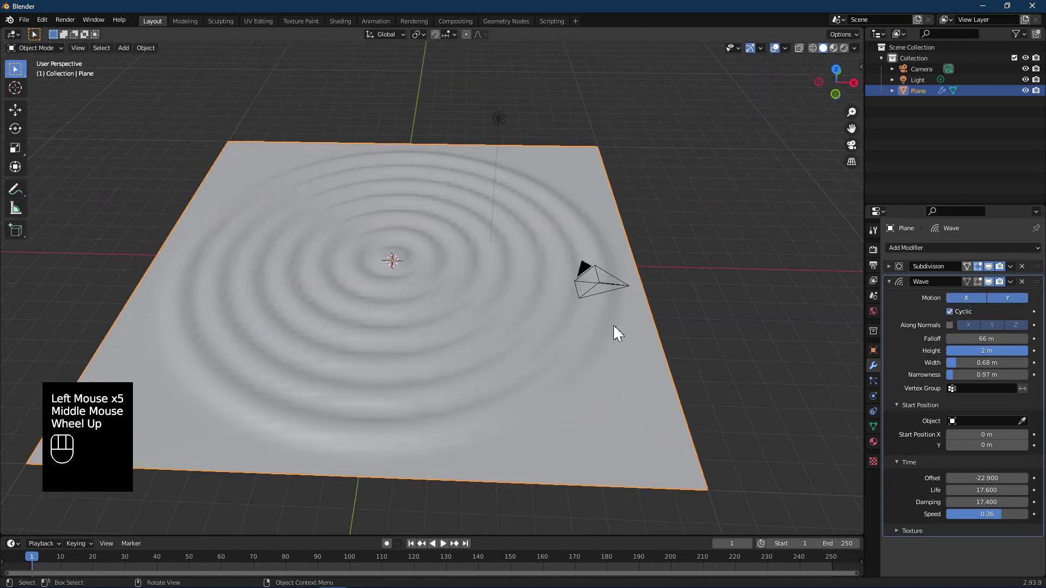
# Expand the Subdivision modifier and try a 4 m wave height.
pyautogui.moveTo(1003, 354); pyautogui.dragTo(675, 355)
pyautogui.moveTo(510, 342); pyautogui.dragTo(663, 380)
pyautogui.click(896, 276)
pyautogui.click(1026, 300)
pyautogui.moveTo(578, 322); pyautogui.dragTo(573, 308)
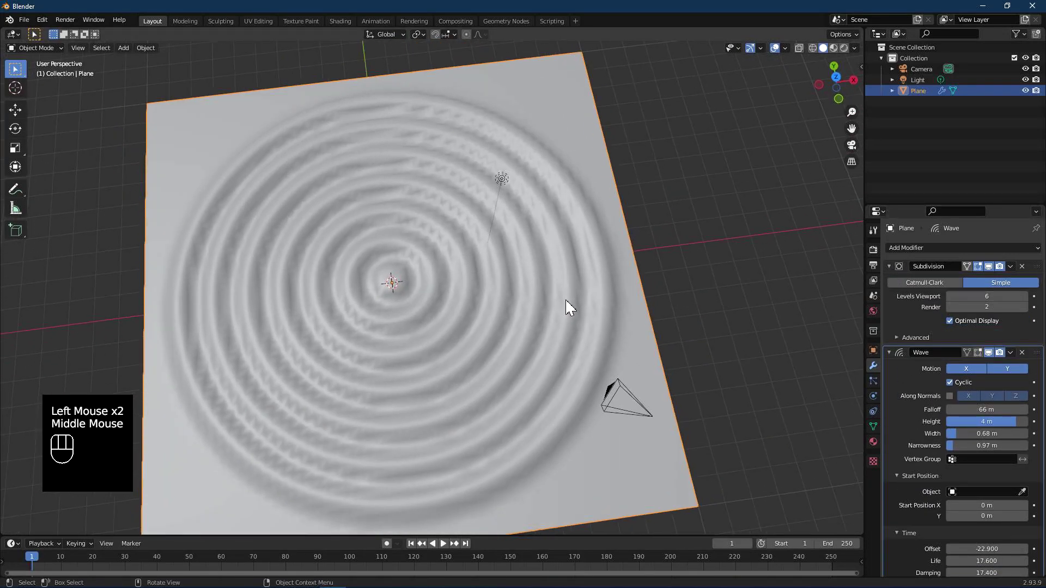
# Test fewer viewport levels and another falloff, settling on 6 levels and 2 m height.
pyautogui.click(954, 300)
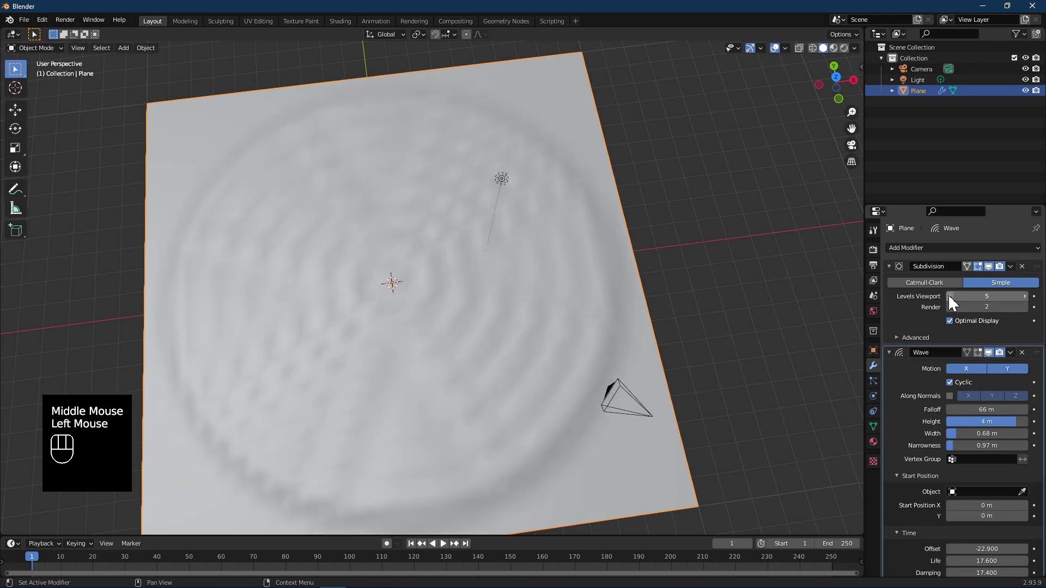
pyautogui.click(956, 301)
pyautogui.doubleClick(1030, 302)
pyautogui.moveTo(549, 349); pyautogui.dragTo(554, 315)
pyautogui.moveTo(463, 340); pyautogui.dragTo(482, 341)
pyautogui.scroll(3)
pyautogui.moveTo(560, 358); pyautogui.dragTo(532, 372)
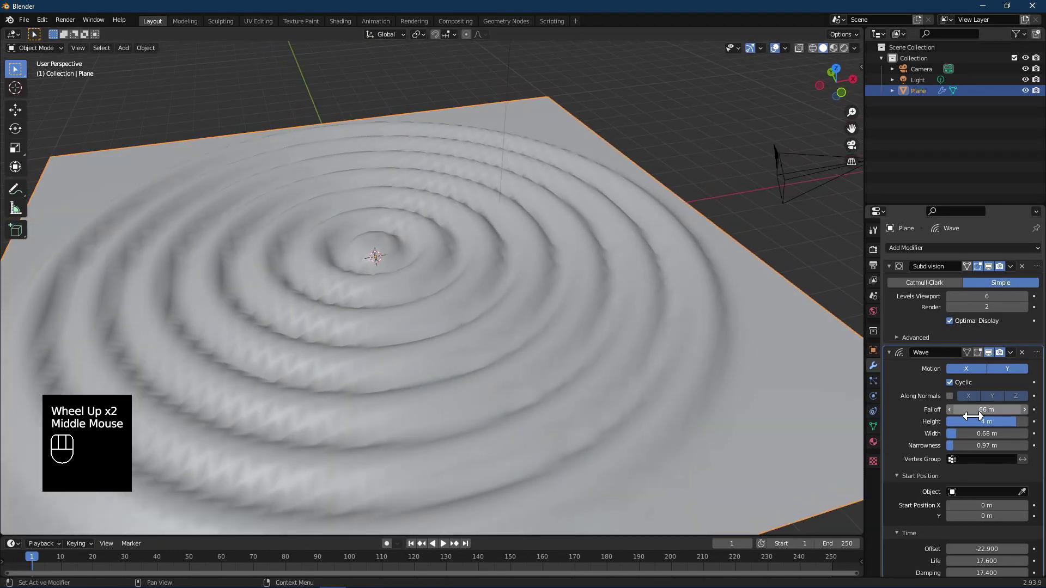
pyautogui.click(373, 256)
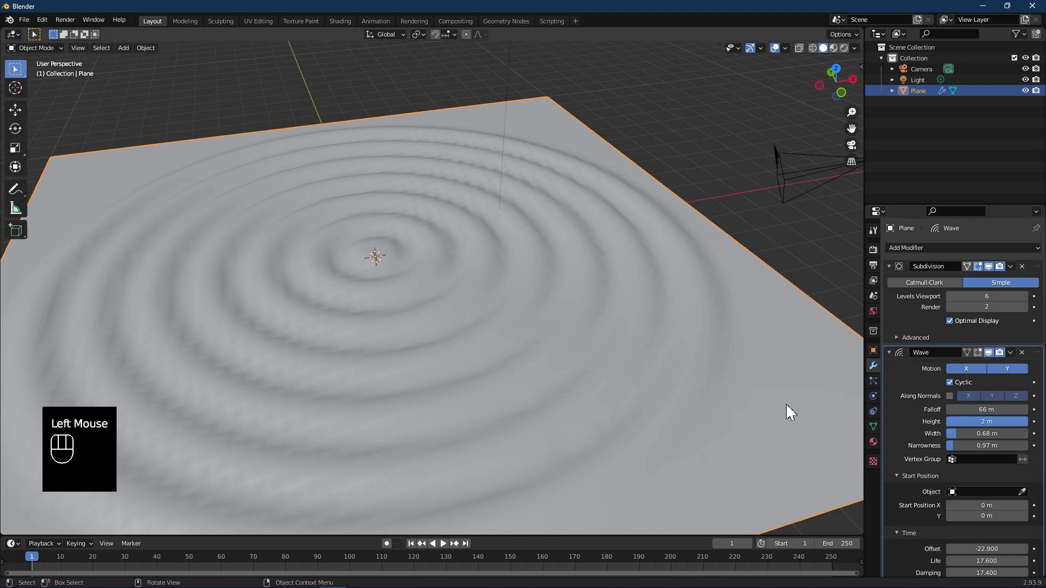
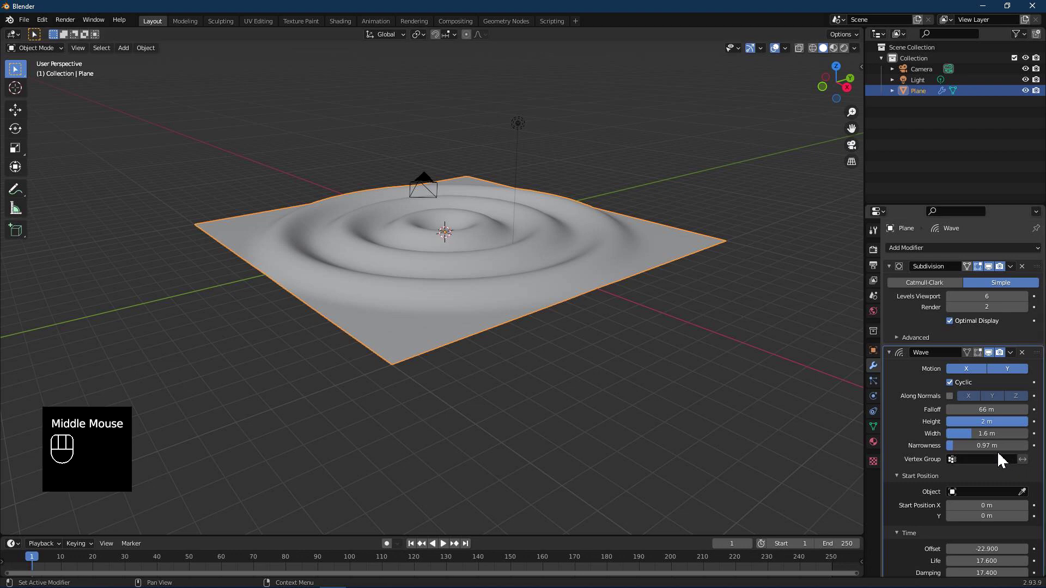
# Test a much larger 7.2 m narrowness, then soften it to 0.38 m while viewing from above.
pyautogui.click(968, 448)
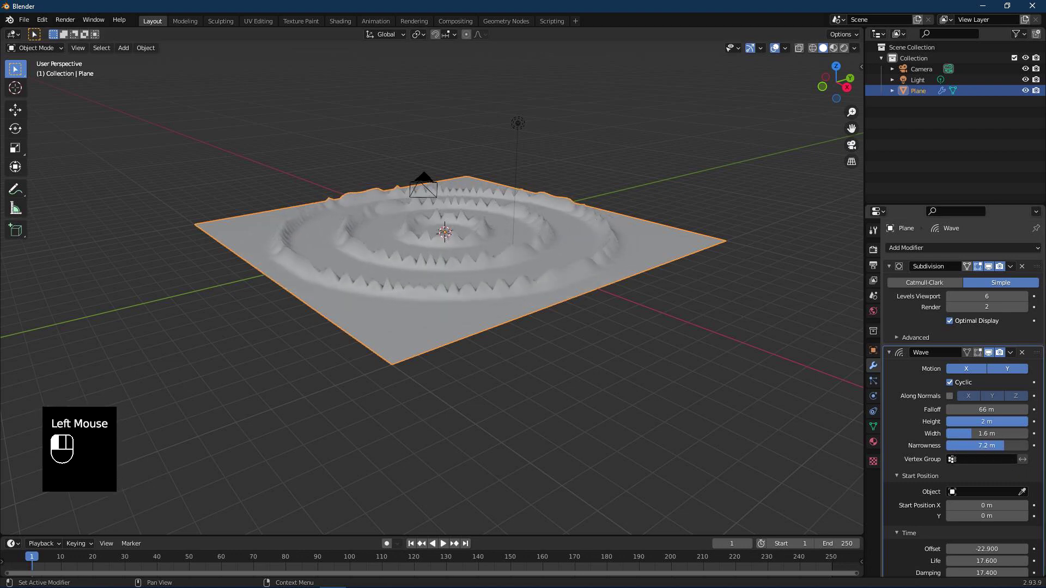
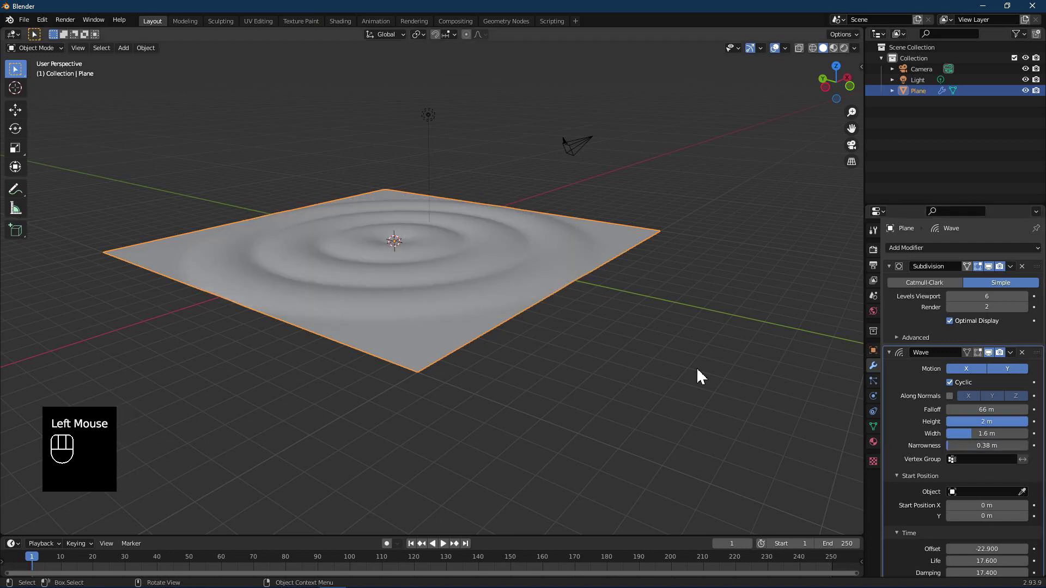
pyautogui.moveTo(634, 339); pyautogui.dragTo(603, 365)
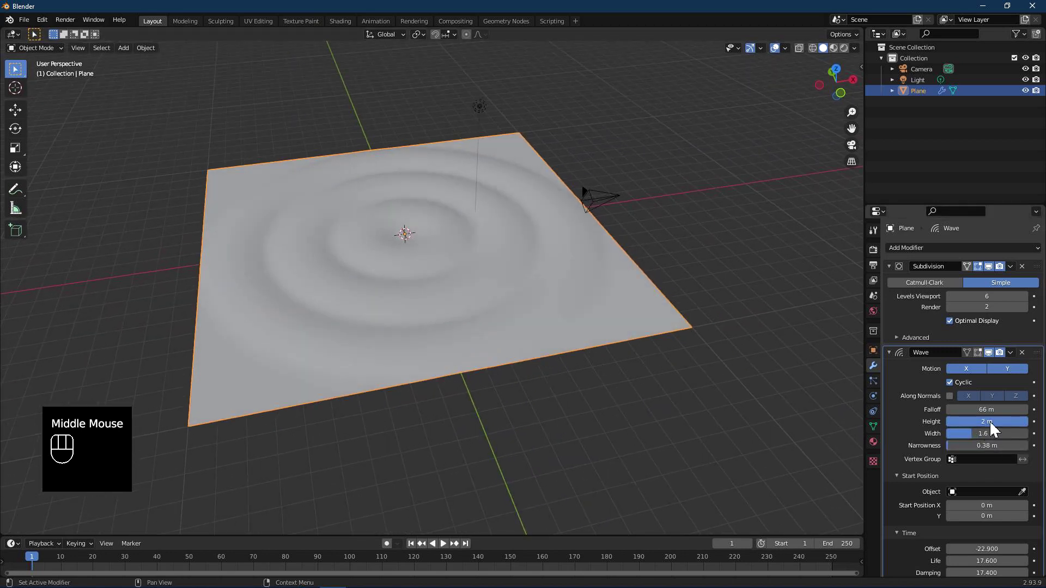
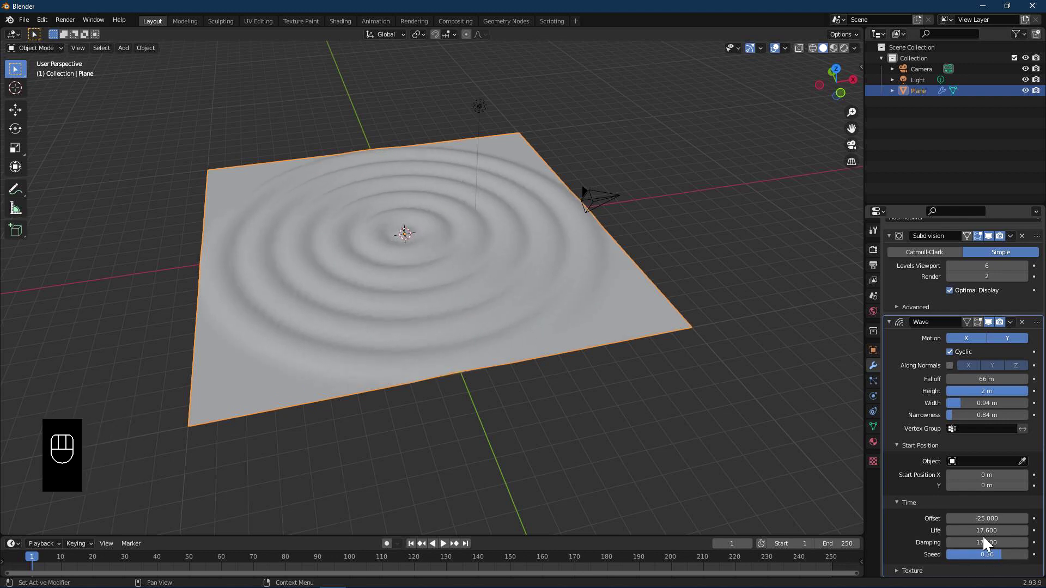
# Lengthen the wave's life toward 21.5.
pyautogui.moveTo(988, 541); pyautogui.dragTo(1005, 537)
pyautogui.click(890, 534)
pyautogui.moveTo(986, 530); pyautogui.dragTo(986, 530)
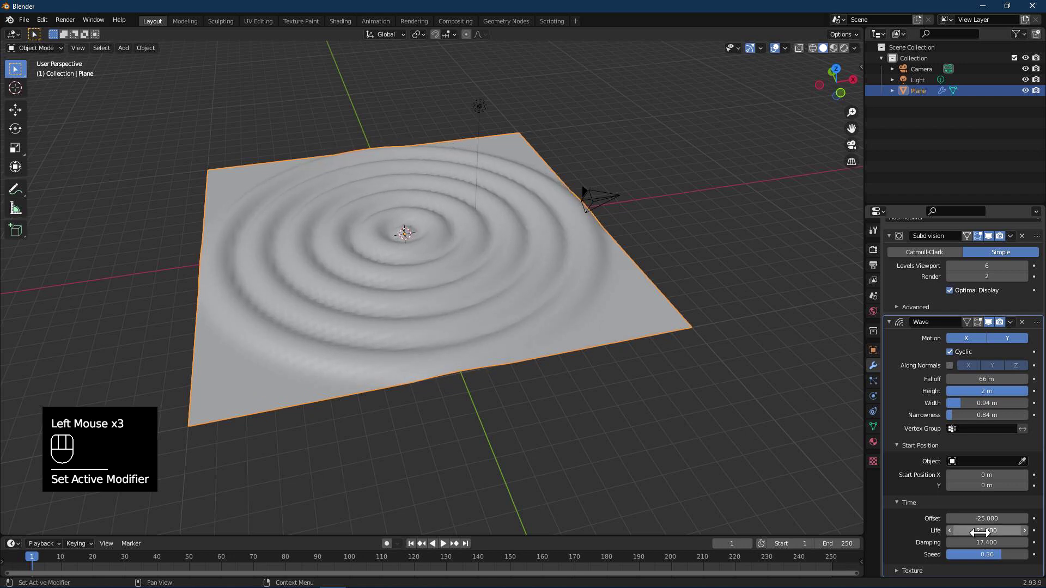
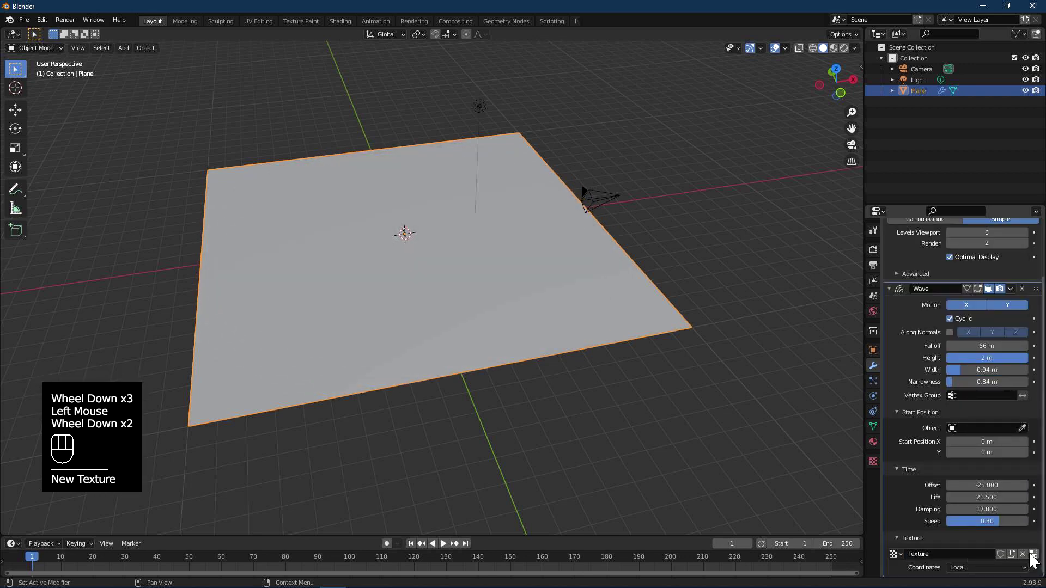
# In Texture Properties set the wave's texture type to Wood.
pyautogui.click(1036, 559)
pyautogui.moveTo(984, 287); pyautogui.dragTo(953, 392)
pyautogui.moveTo(536, 301); pyautogui.dragTo(545, 313)
pyautogui.moveTo(969, 283); pyautogui.dragTo(957, 384)
pyautogui.moveTo(583, 309); pyautogui.dragTo(681, 330)
pyautogui.scroll(3)
pyautogui.moveTo(493, 369); pyautogui.dragTo(482, 336)
# Switch the wood texture's pattern to Rings for ring-shaped bumps.
pyautogui.moveTo(948, 285); pyautogui.dragTo(951, 432)
pyautogui.moveTo(544, 297); pyautogui.dragTo(578, 308)
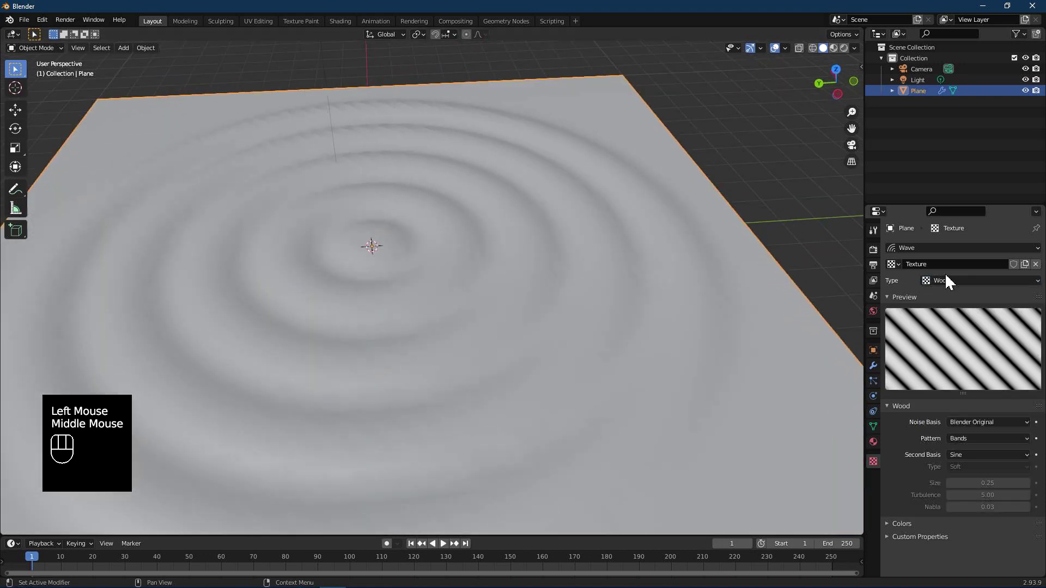
pyautogui.moveTo(972, 442); pyautogui.dragTo(971, 471)
pyautogui.moveTo(613, 321); pyautogui.dragTo(590, 357)
pyautogui.scroll(-3)
# Try a Saw second basis for the rings, then return it to Sine.
pyautogui.middleClick(509, 332)
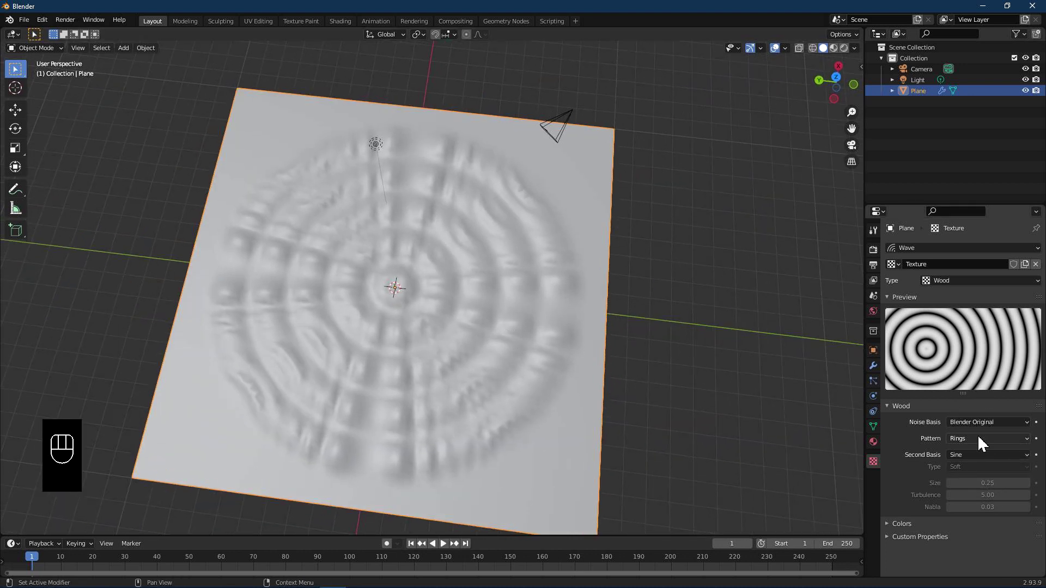
pyautogui.moveTo(977, 462); pyautogui.dragTo(981, 480)
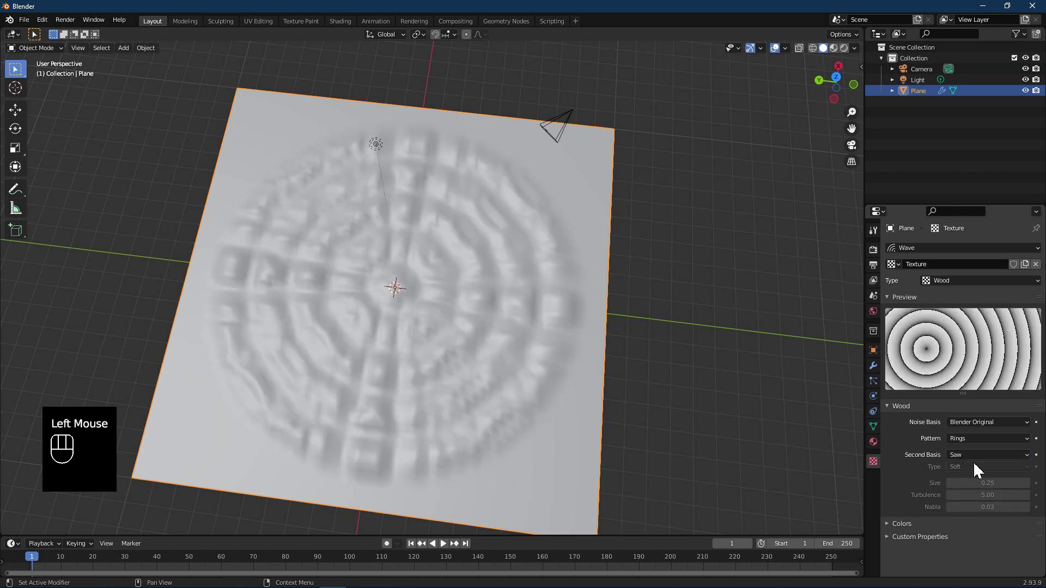
pyautogui.moveTo(977, 461); pyautogui.dragTo(968, 466)
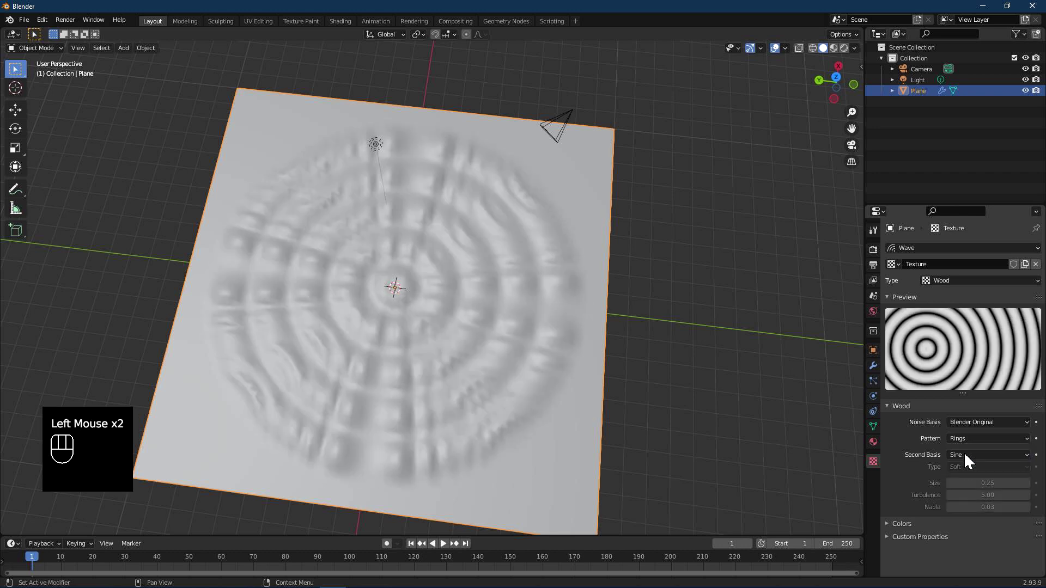
pyautogui.click(975, 430)
# Change the texture type to Distorted Noise and move the wave start 2 m along X.
pyautogui.moveTo(961, 281); pyautogui.dragTo(959, 391)
pyautogui.moveTo(958, 282); pyautogui.dragTo(966, 338)
pyautogui.moveTo(525, 342); pyautogui.dragTo(534, 348)
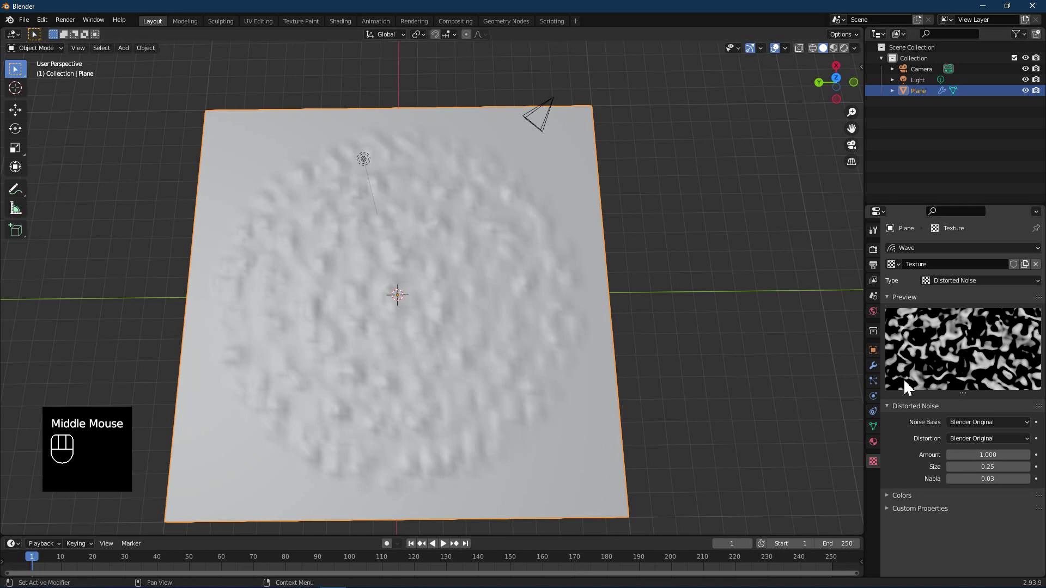